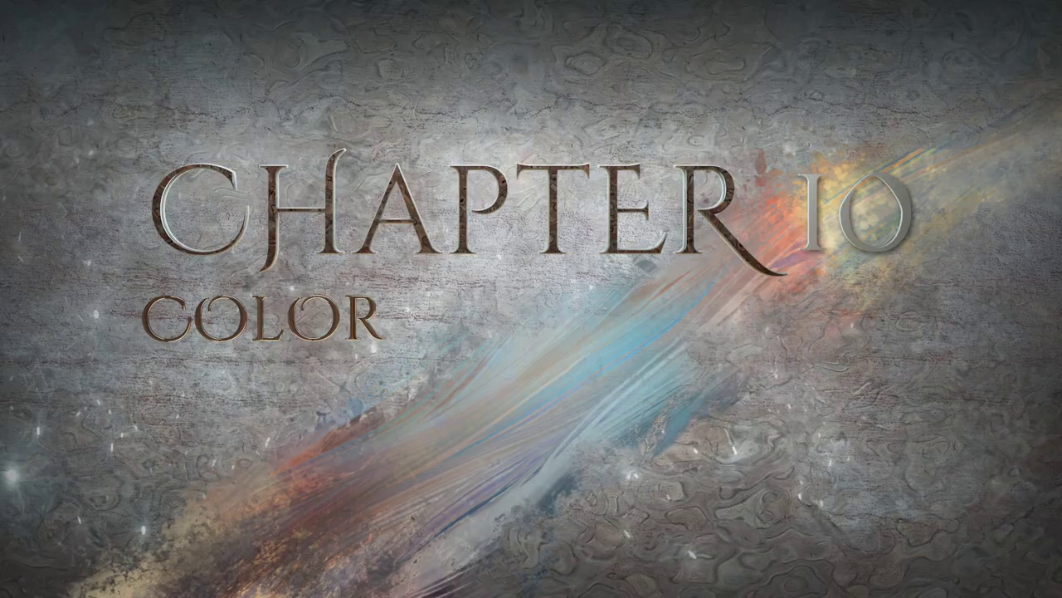
- Choose MyPaint-style shade lines, Line Count 3, Delta values 0/1/1, and confirm with OK
click(464, 194)
click(417, 268)
drag(464, 187, 449, 192)
click(430, 194)
click(449, 149)
click(693, 272)
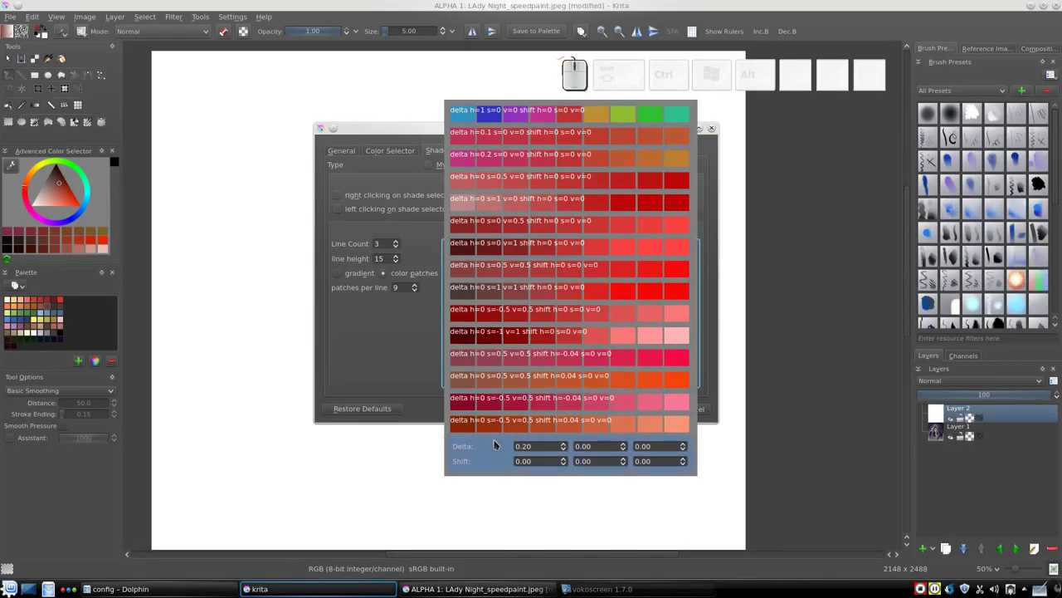
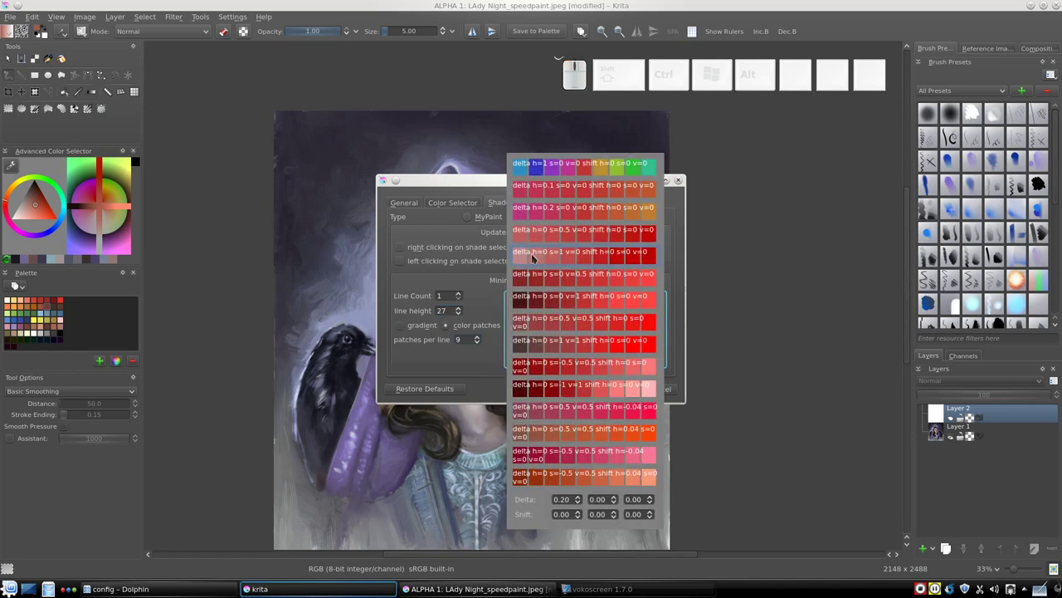
click(574, 332)
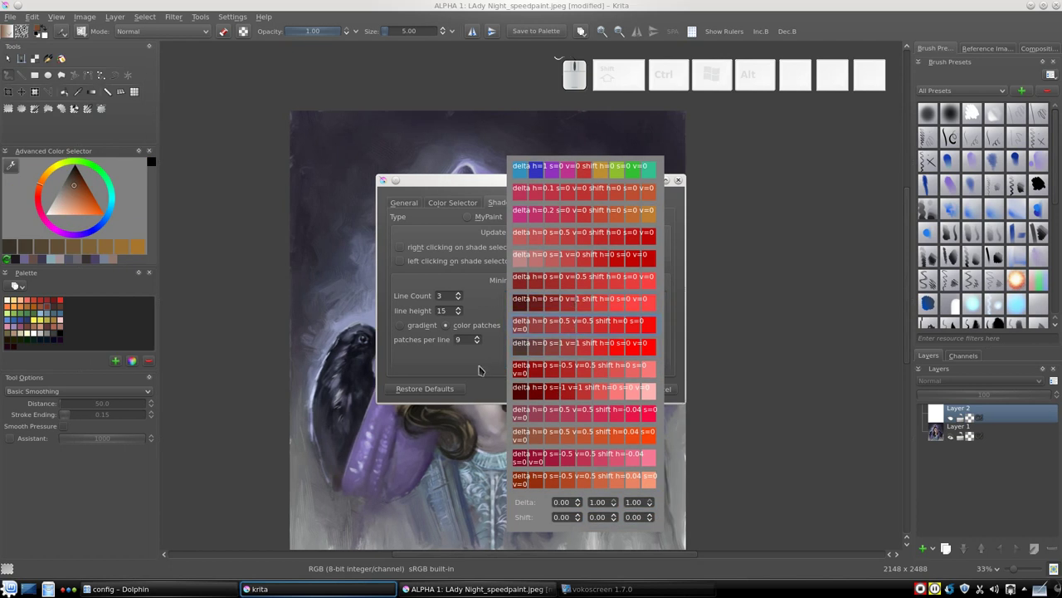